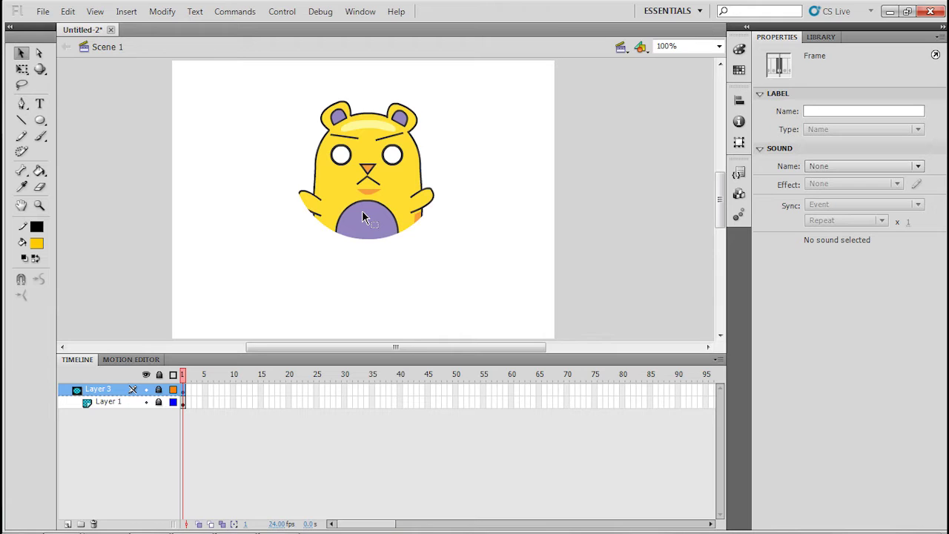
- Extend the bear layer to frame 20 and unlock it
left_click(370, 217)
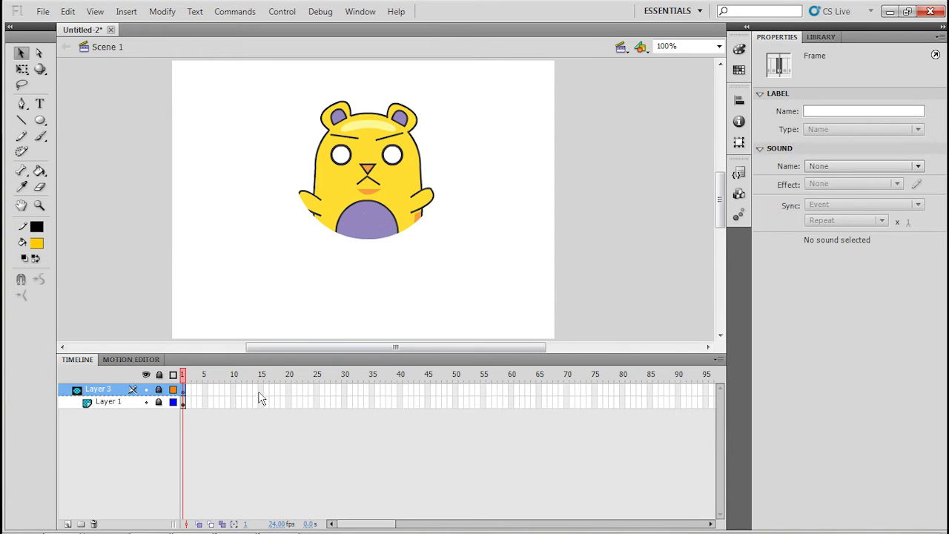
left_click(294, 393)
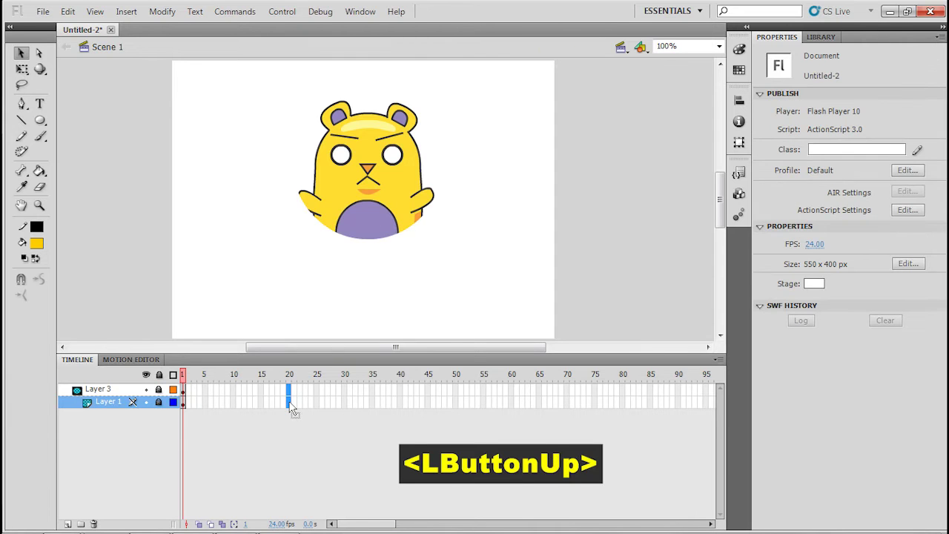
right_click(295, 407)
left_click(356, 91)
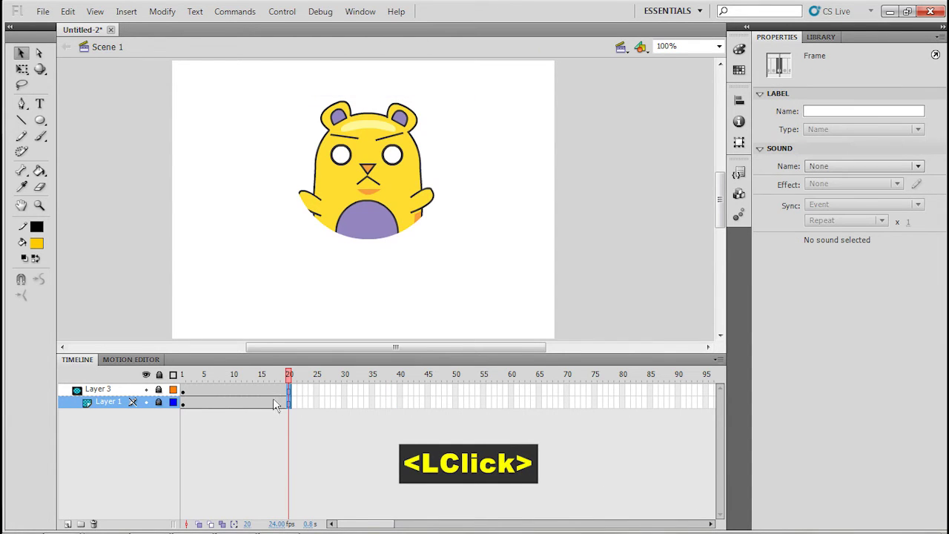
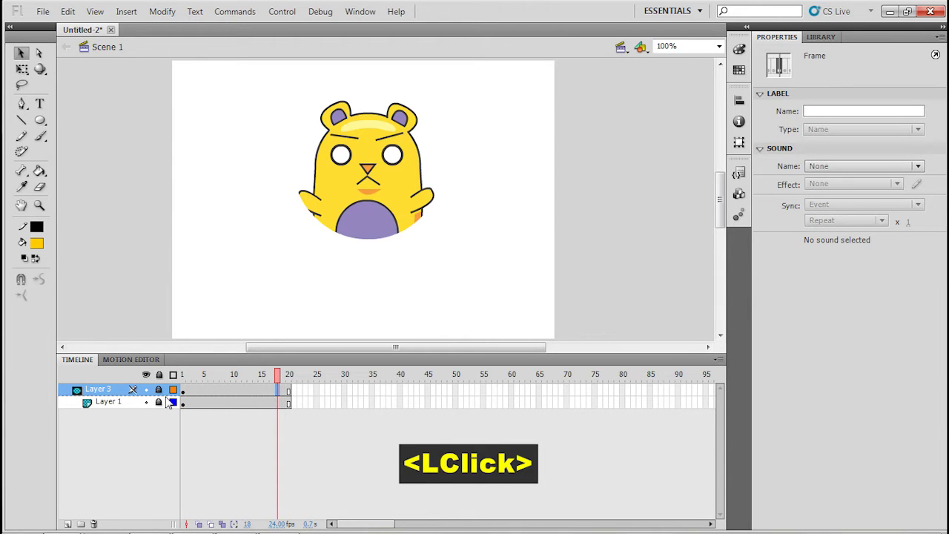
left_click(163, 395)
- Keyframe the mask layer at frame 20 and start a shape tween on its span
left_click(276, 394)
right_click(292, 398)
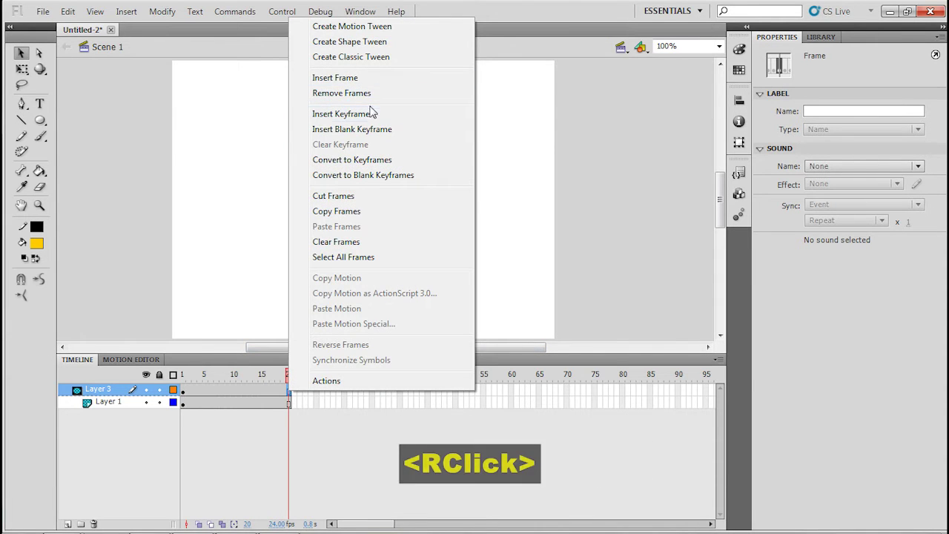
left_click(374, 116)
left_click(297, 378)
right_click(231, 396)
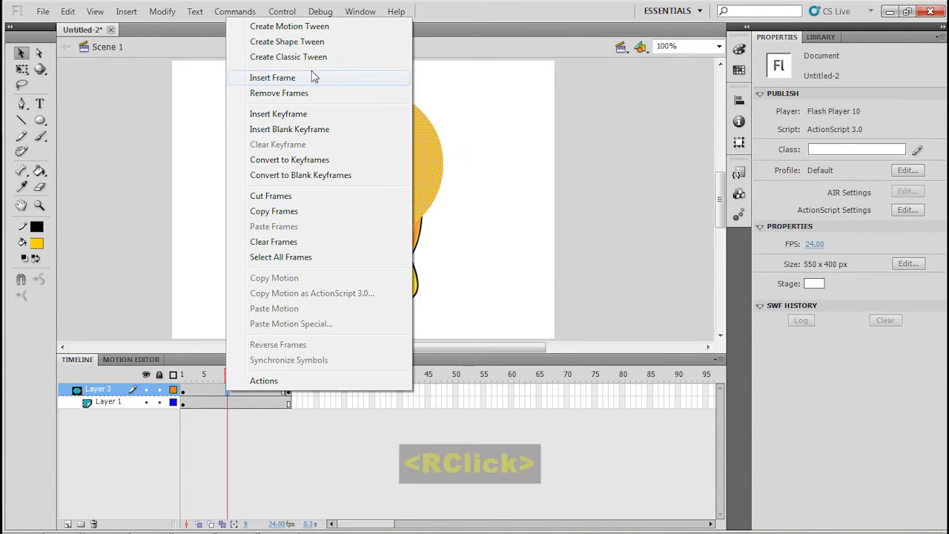
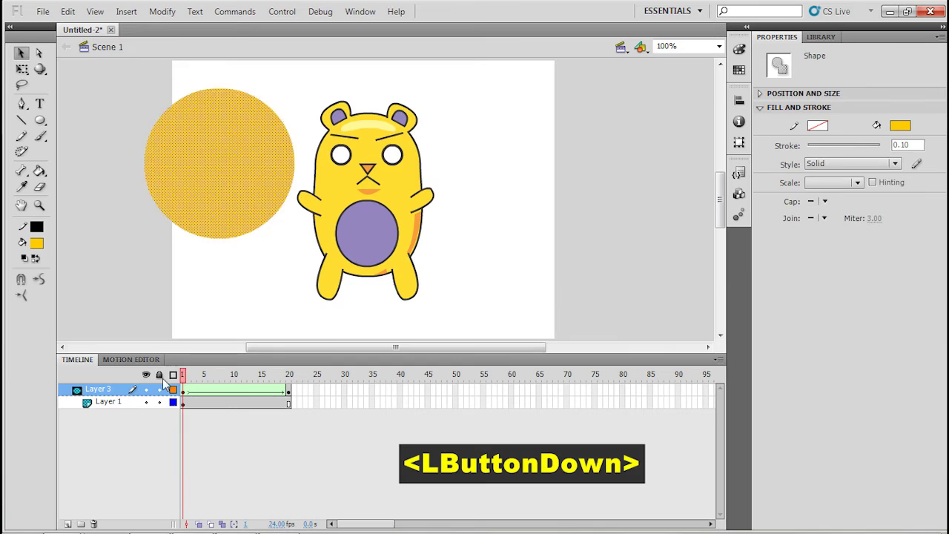
- Scale the frame-20 mask circle with Free Transform so it covers the bear's upper body
left_click(164, 404)
left_click(191, 377)
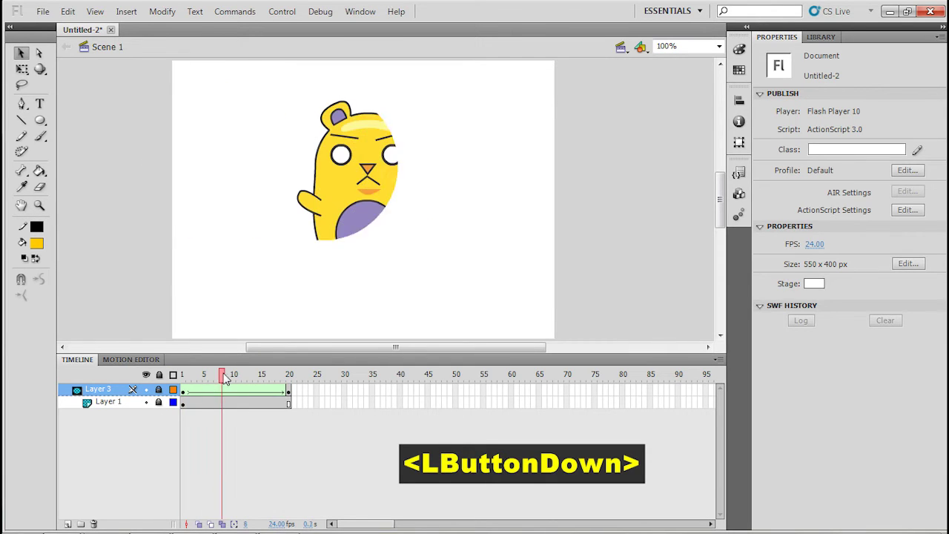
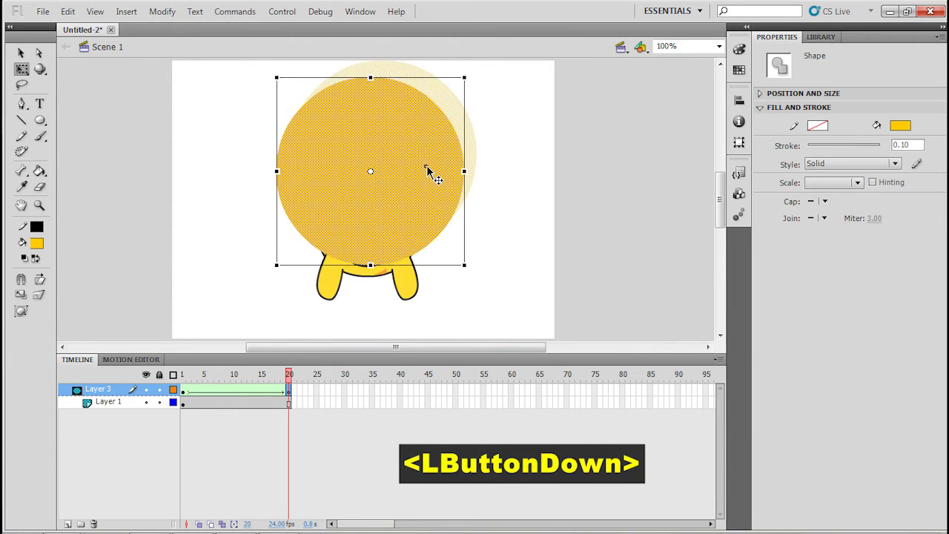
left_click(502, 237)
left_click(165, 408)
left_click(194, 386)
key("Return")
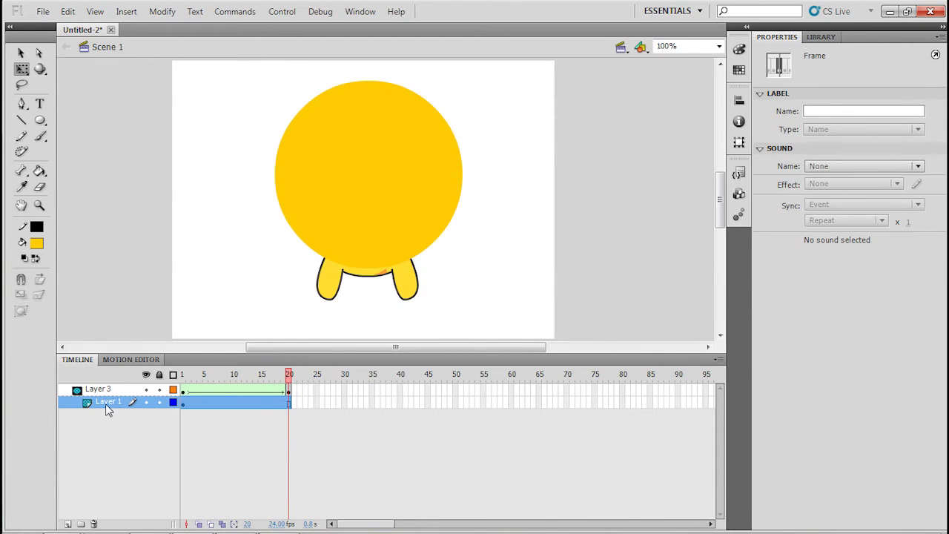
- Insert Layer 4 with a diagonal orange stick and move it beneath the bear layer
right_click(109, 411)
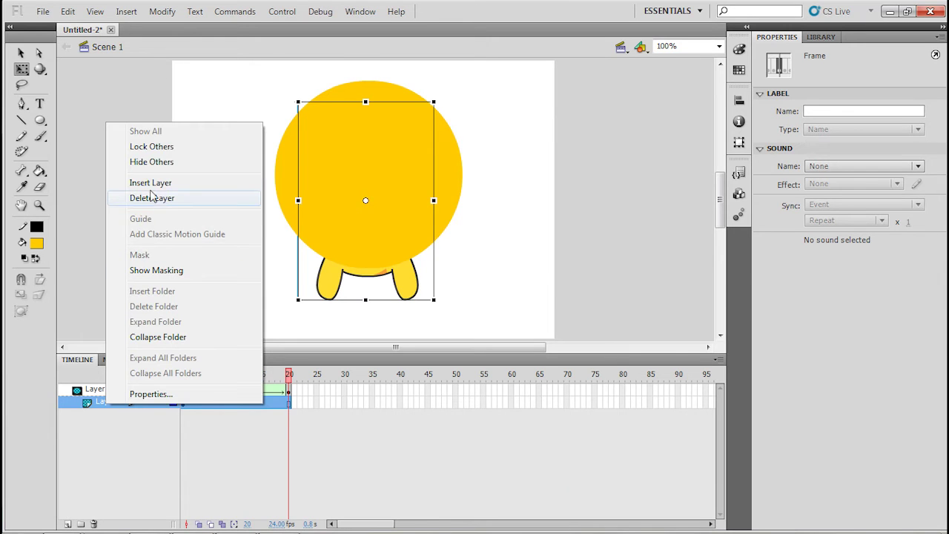
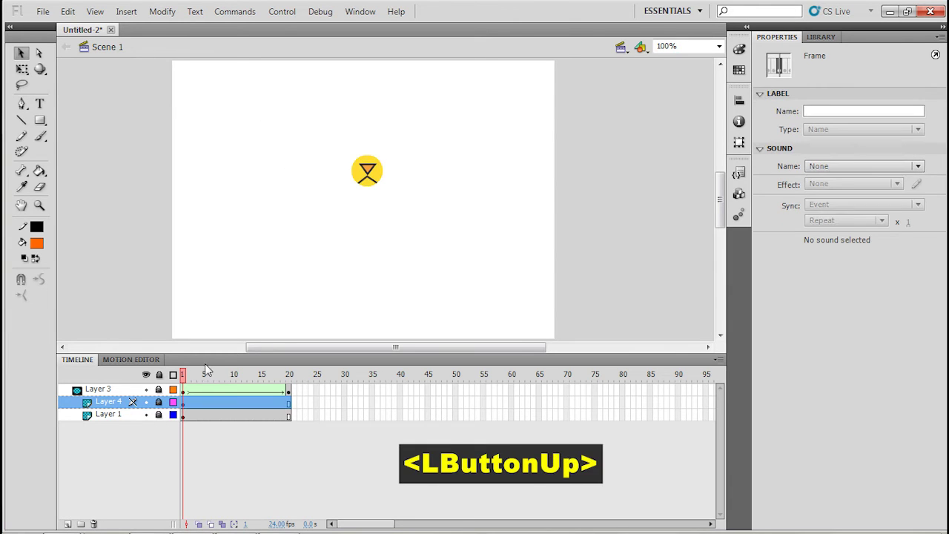
left_click(201, 378)
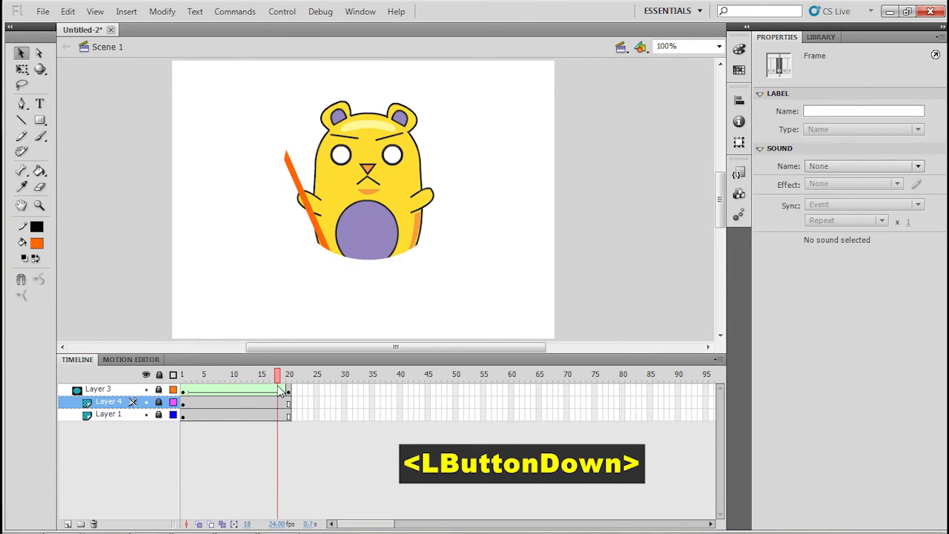
left_click(125, 409)
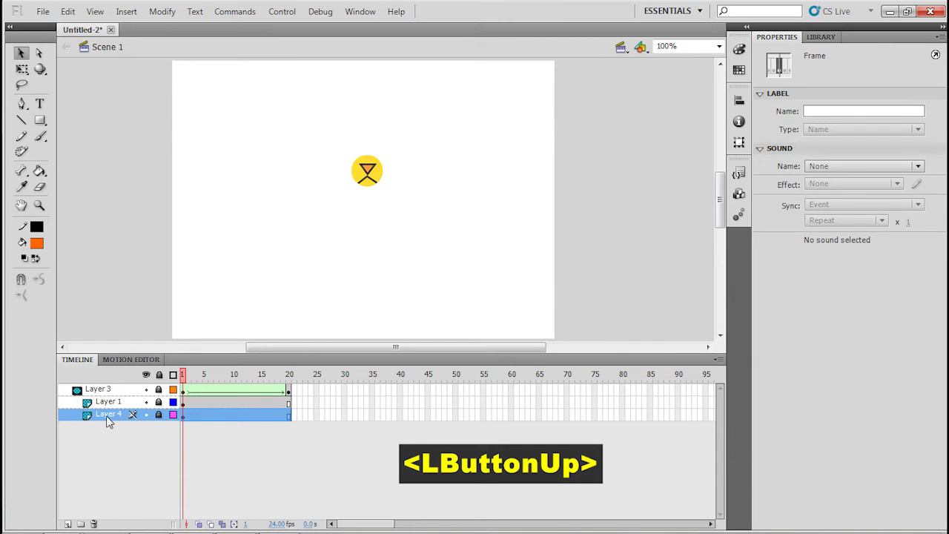
- Set Layer 4's type to Normal in its layer properties so the stick is unmasked
right_click(111, 423)
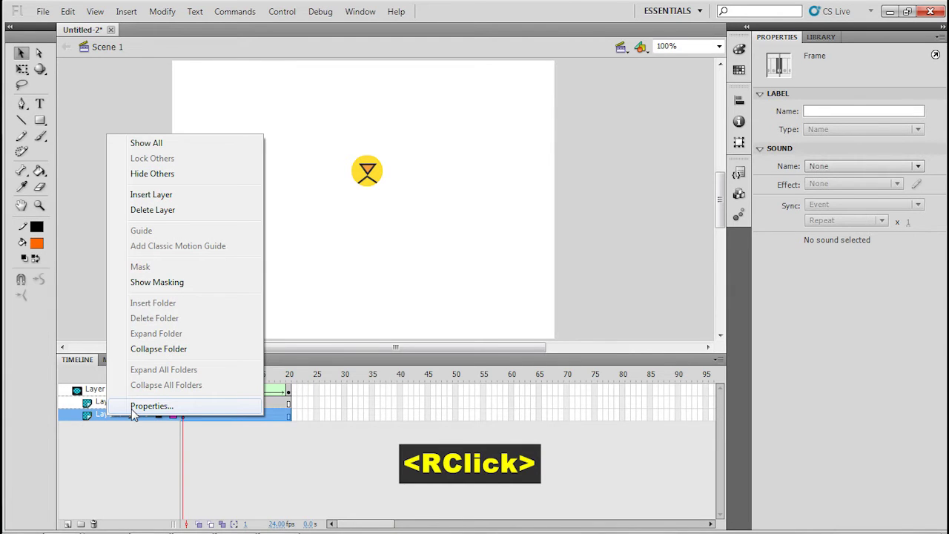
left_click(135, 415)
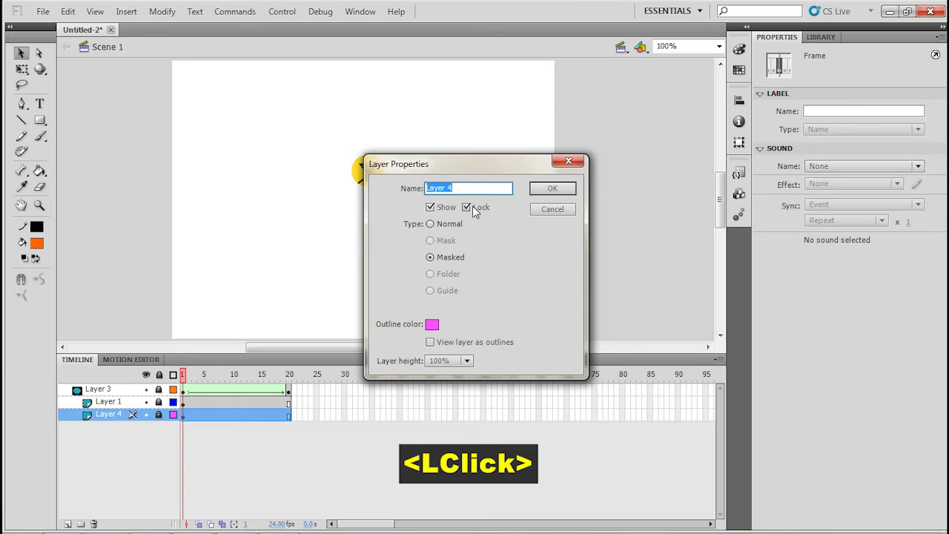
left_click(449, 230)
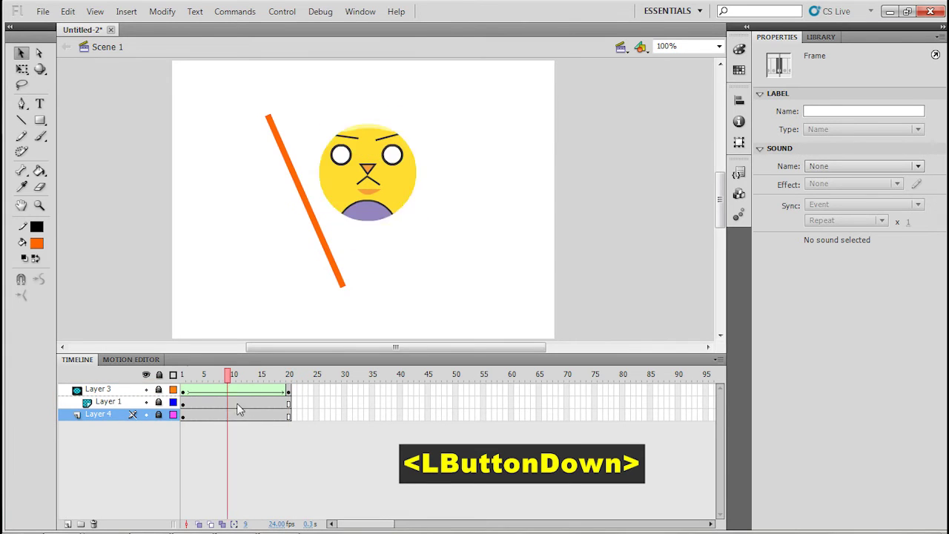
- Nudge the orange stick's position on frame 1 of Layer 4
left_click(343, 280)
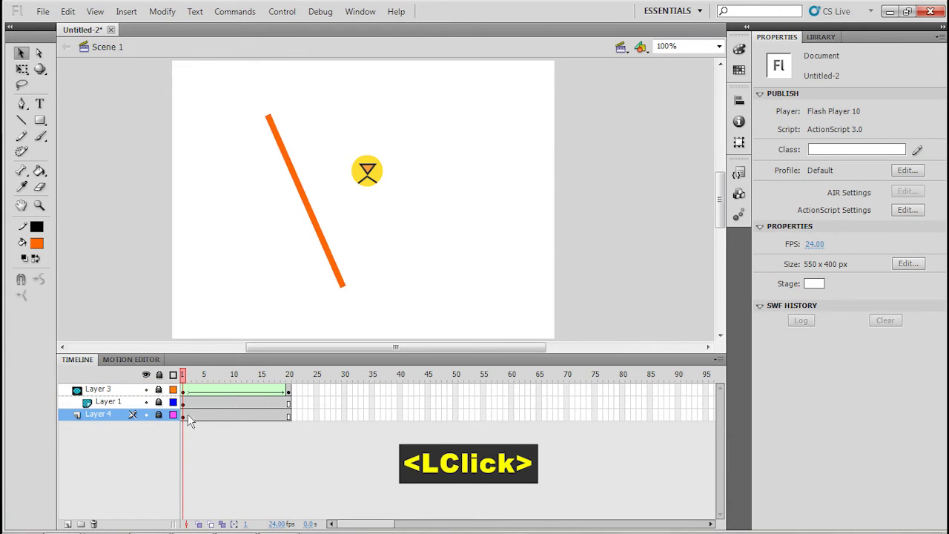
left_click(163, 424)
left_click(335, 263)
left_click(343, 266)
- Drag Layer 4 back into the masked group and preview at frame 5
left_click(207, 386)
left_click(99, 422)
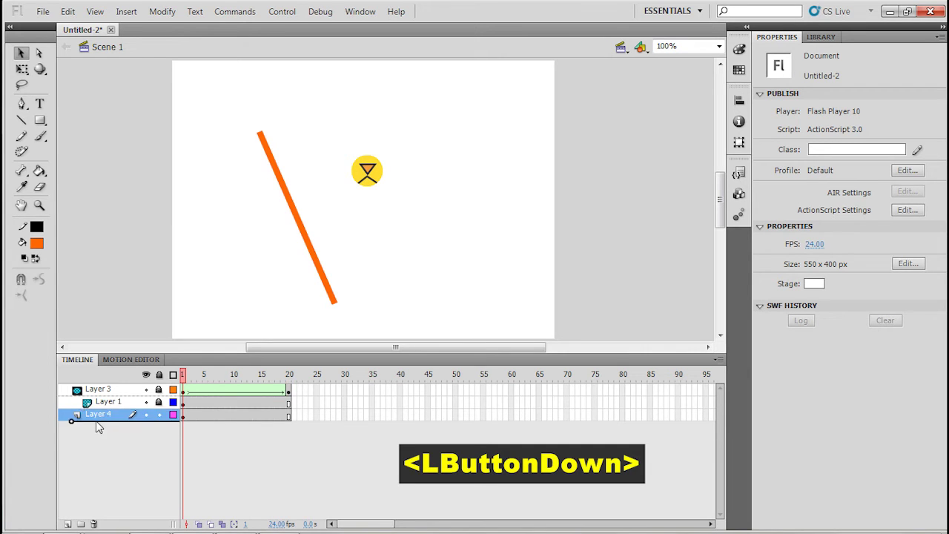
left_click(198, 384)
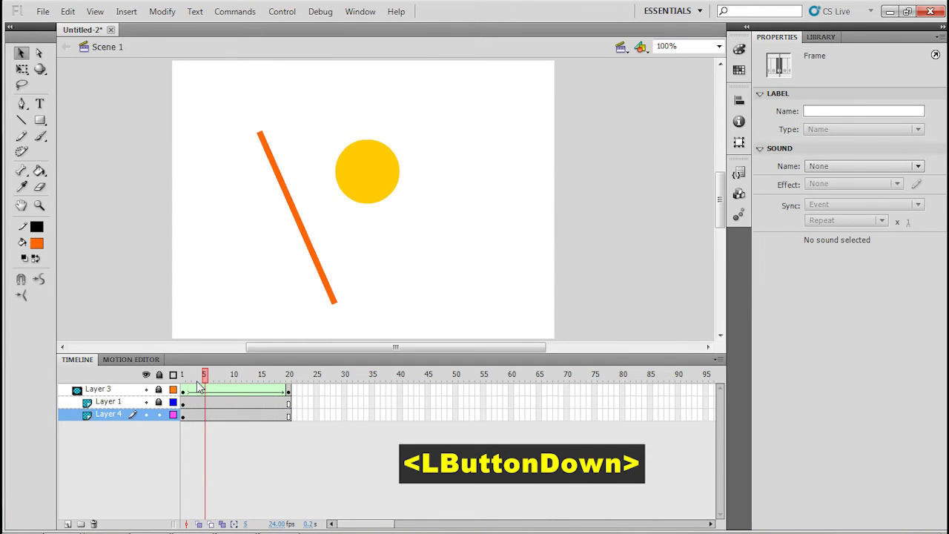
- Scrub through the masked animation from frame 8 to the last frame
left_click(161, 423)
left_click(192, 386)
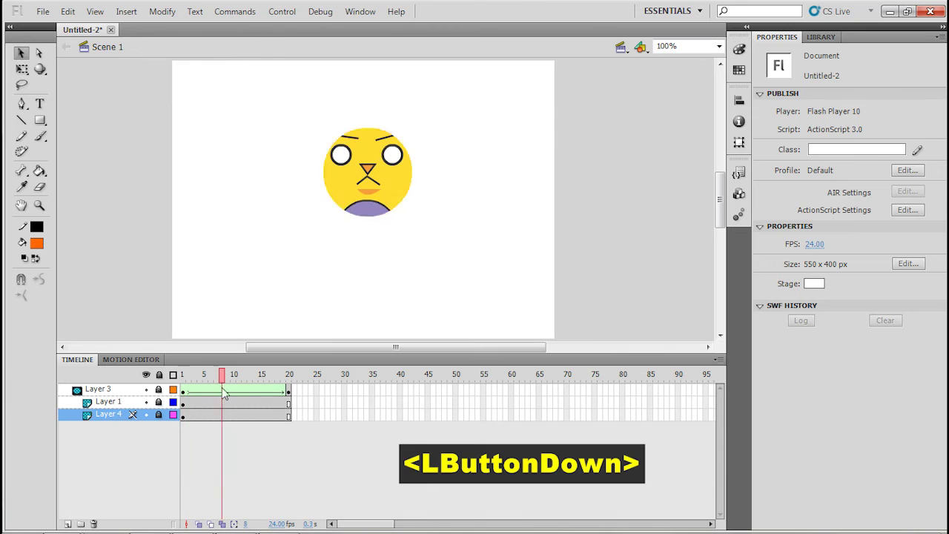
left_click(159, 420)
left_click(162, 406)
left_click(163, 388)
left_click(164, 398)
double_click(165, 399)
left_click(195, 392)
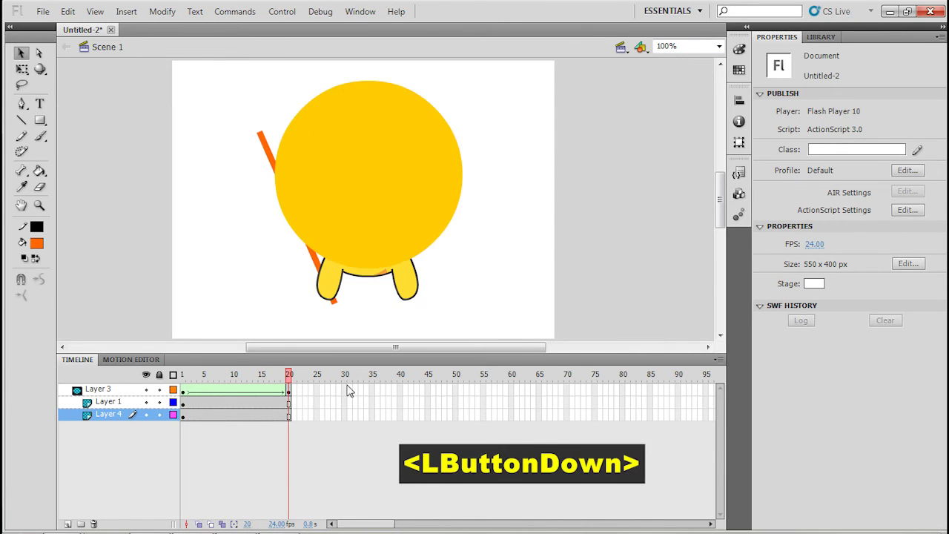
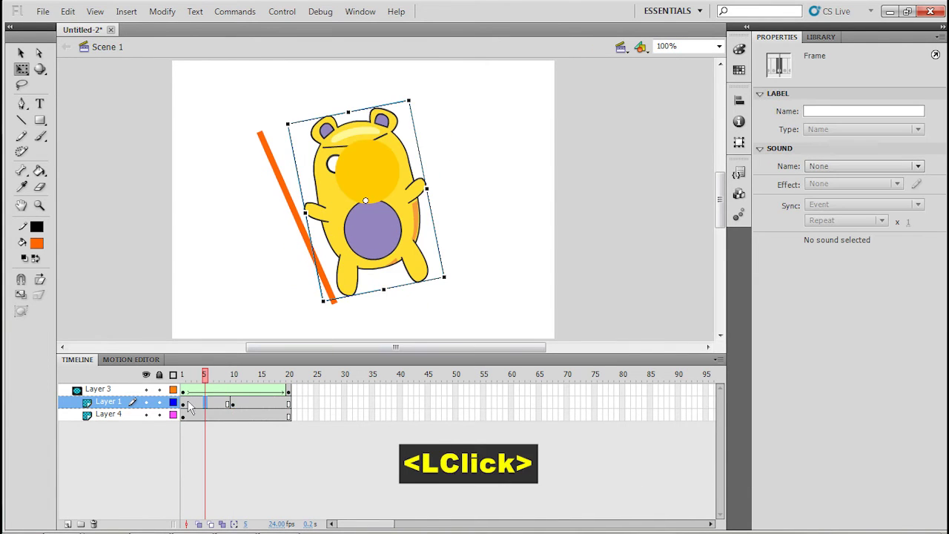
- Keyframe the bear at frame 5, rotate it to a tilted pose and classic-tween between keyframes
left_click(207, 408)
double_click(189, 411)
left_click(233, 411)
right_click(218, 412)
double_click(238, 410)
left_click(162, 397)
left_click(201, 383)
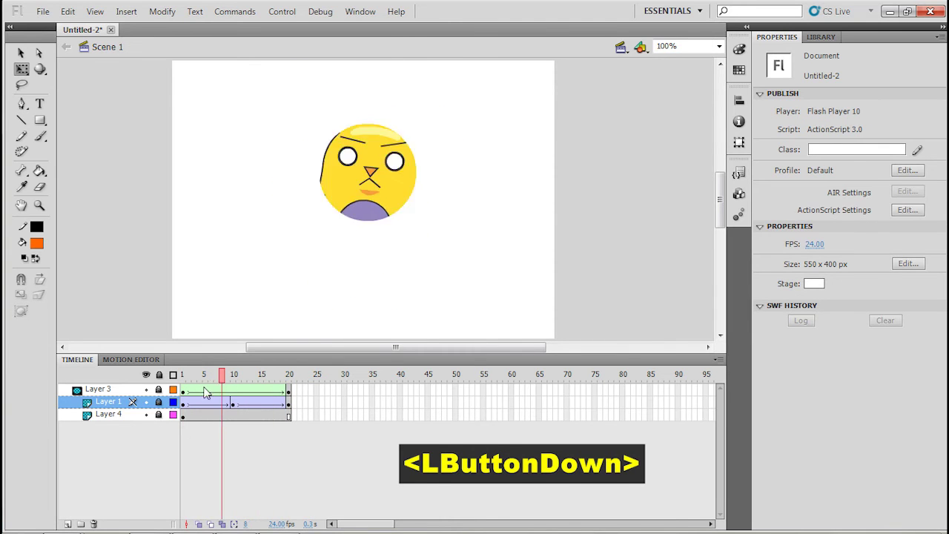
key("Return")
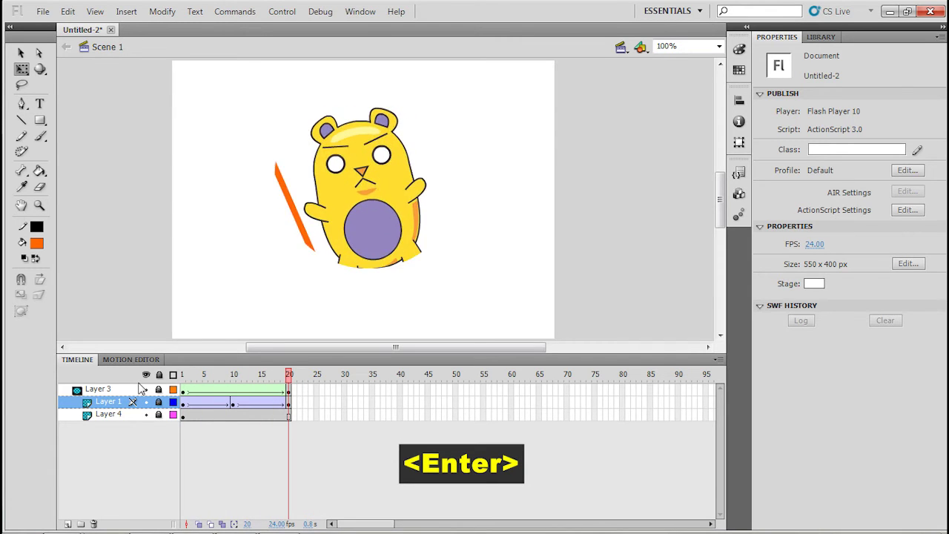
- Create a new blank document Untitled-3 via File > New
left_click(212, 386)
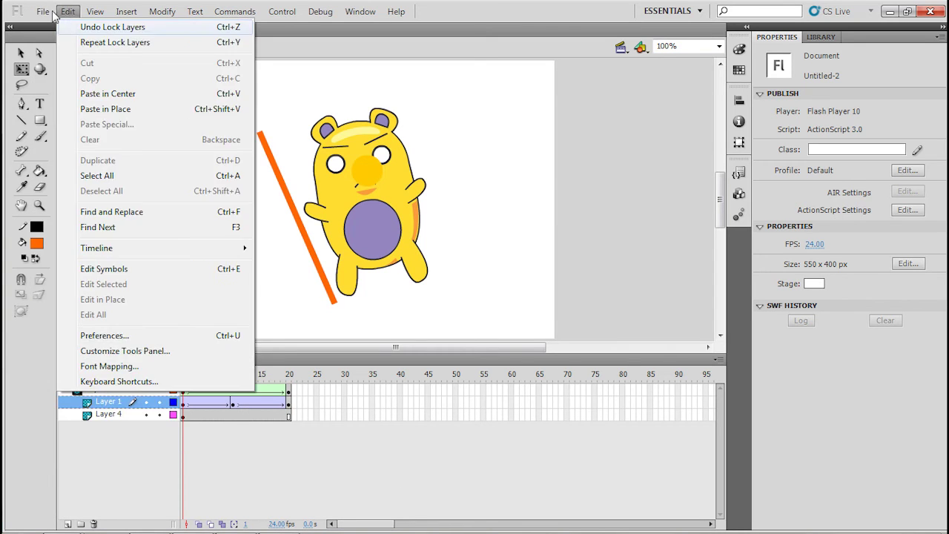
left_click(61, 36)
left_click(617, 409)
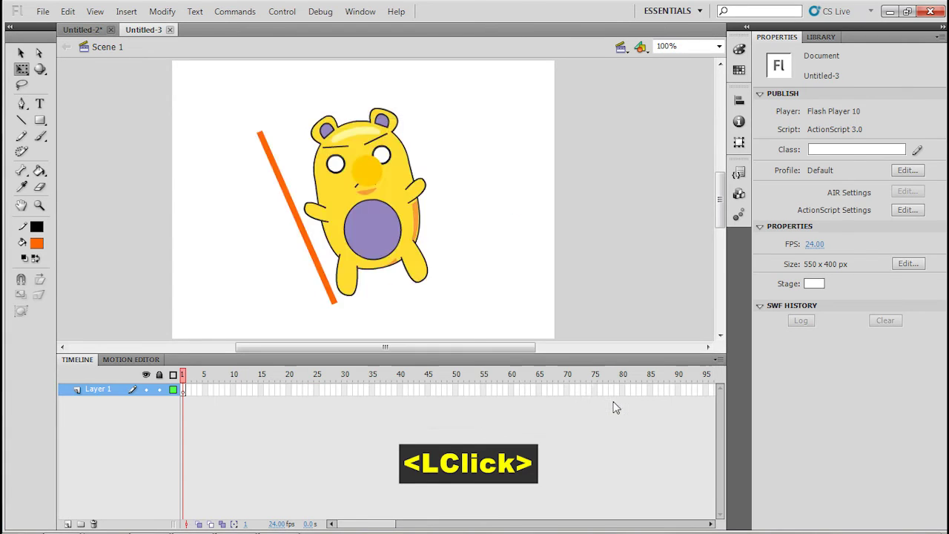
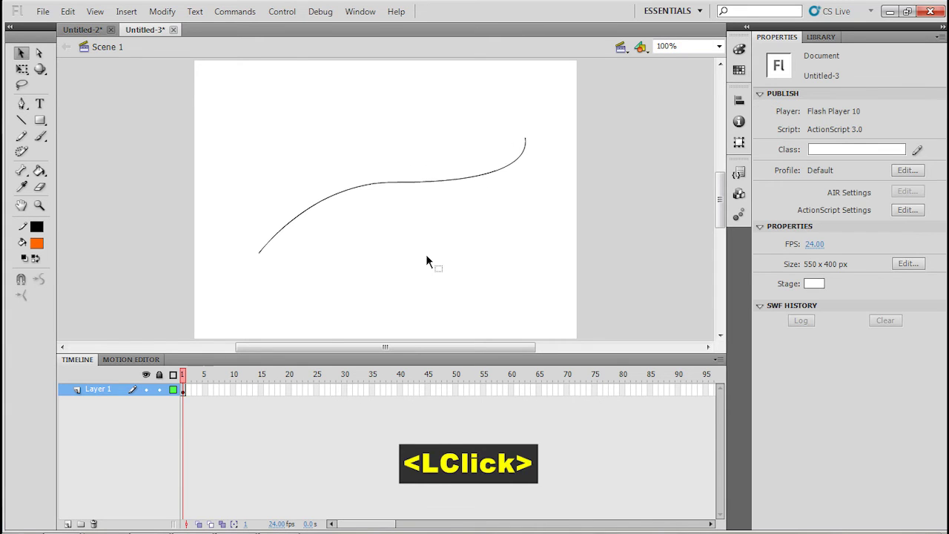
- Make Layer 1 holding the wavy curve a guide layer
right_click(111, 400)
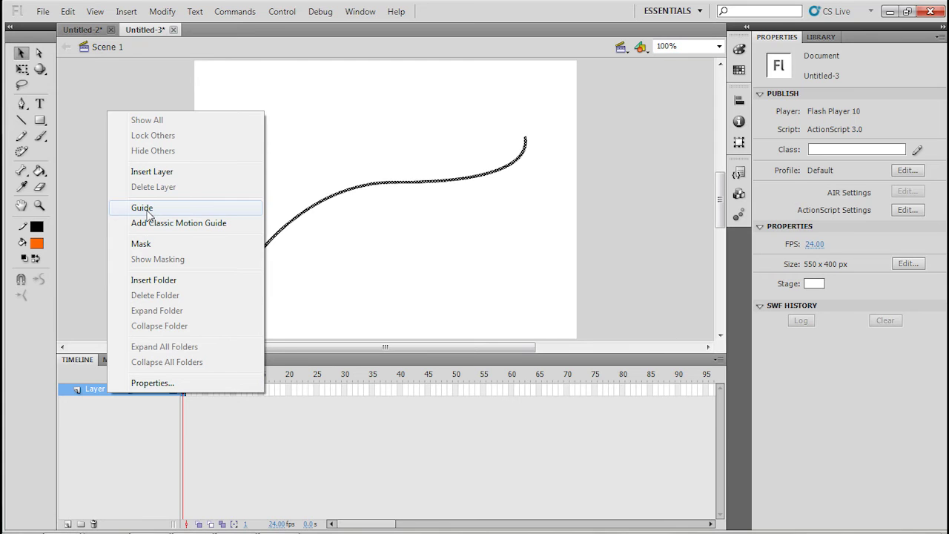
left_click(152, 215)
left_click(346, 264)
left_click(322, 212)
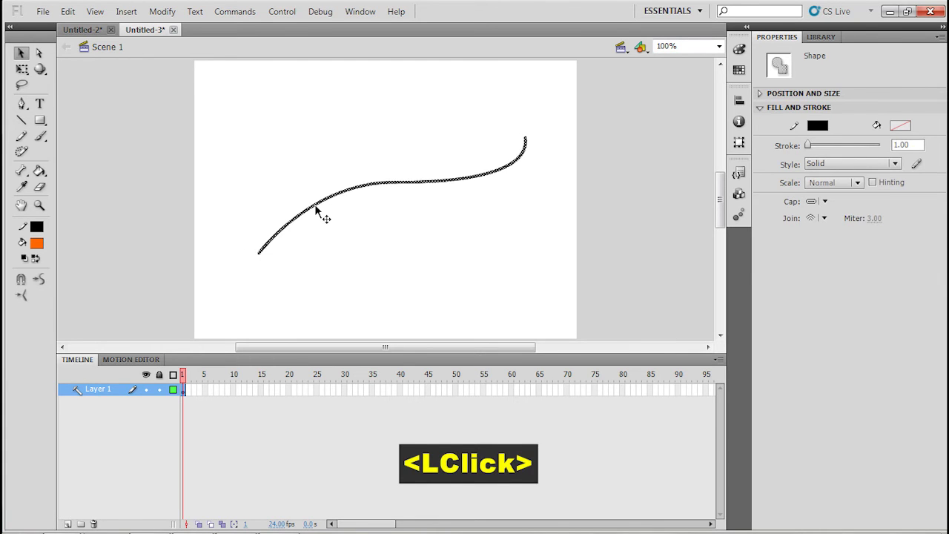
left_click(358, 279)
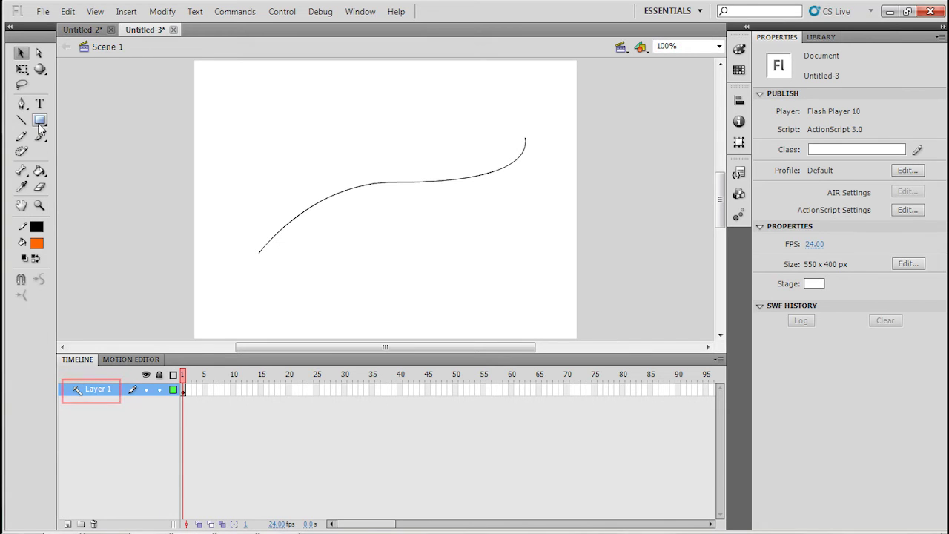
- Insert a second layer beneath the guide layer for the bear
right_click(109, 398)
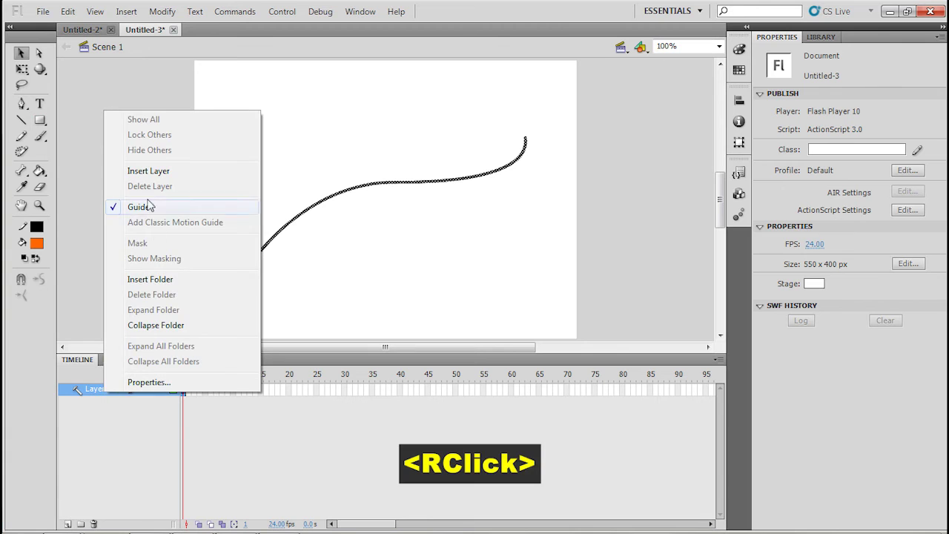
left_click(149, 183)
left_click(118, 392)
left_click(118, 412)
- Place the bear on guided Layer 2, snapped to the curve's left end, and select frame 30
key("v")
left_click(374, 244)
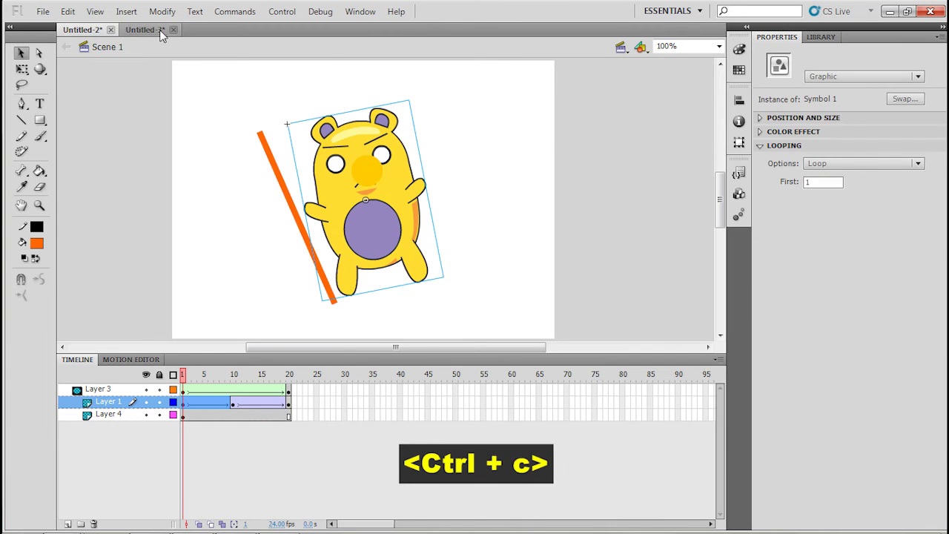
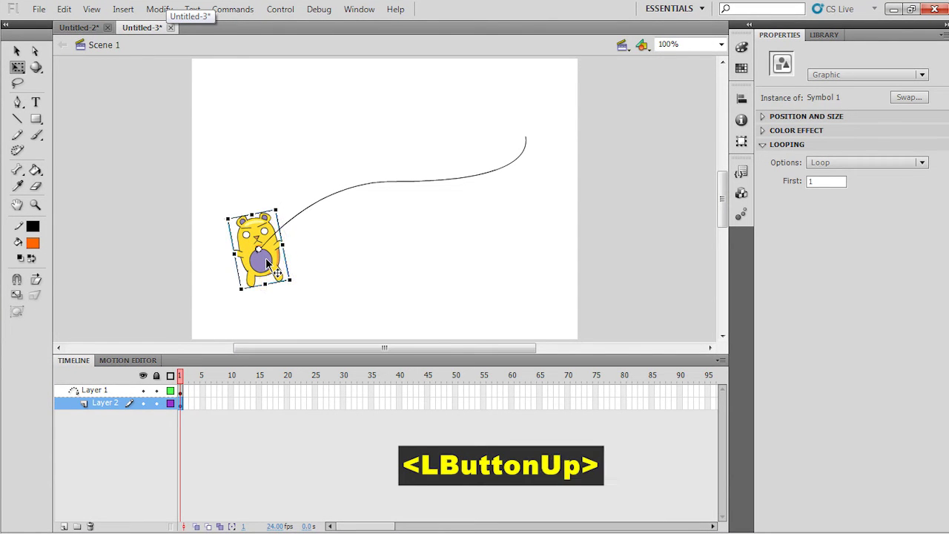
left_click(275, 269)
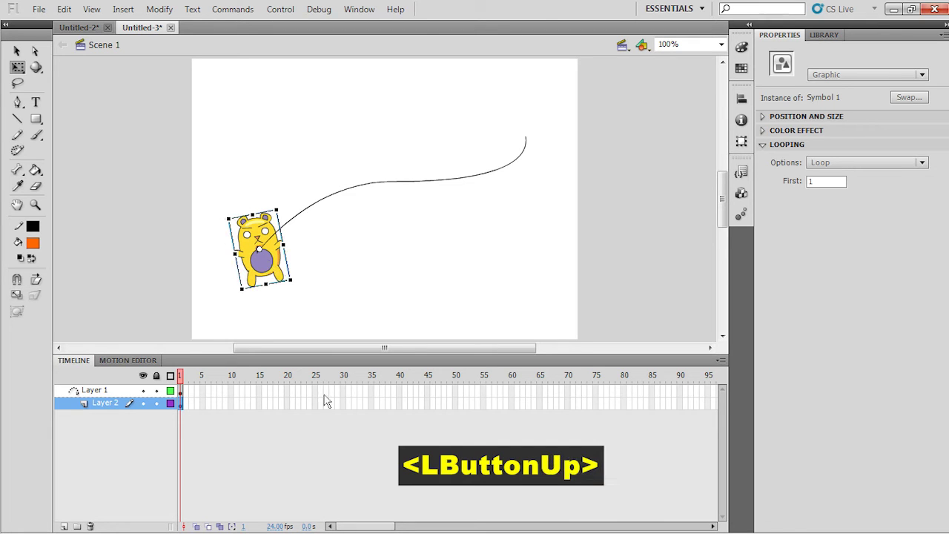
left_click(346, 395)
left_click(346, 412)
- Keyframe the bear at frame 30 and extend the guide layer to frame 30
left_click(348, 396)
right_click(346, 403)
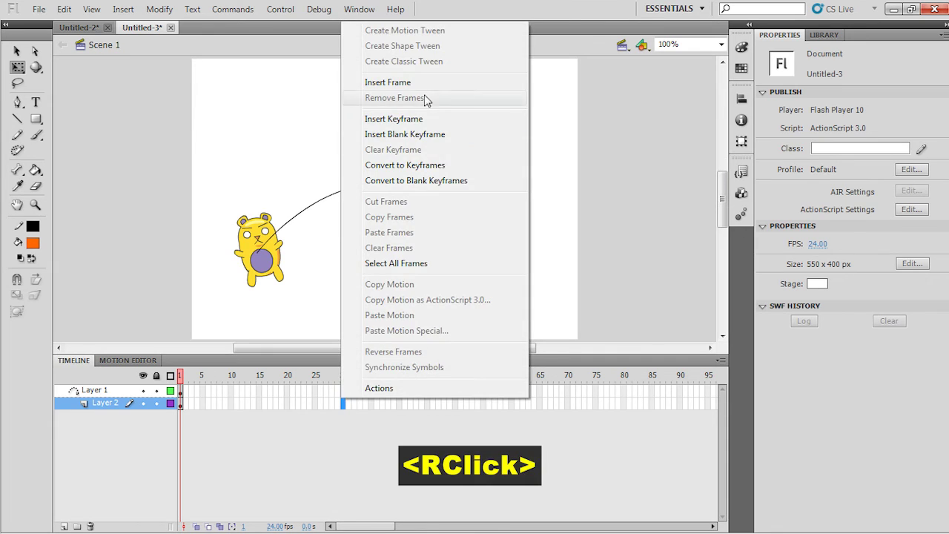
left_click(429, 93)
right_click(348, 411)
left_click(358, 460)
- Move the bear at frame 30 to the curve's right end
left_click(345, 410)
right_click(345, 410)
left_click(395, 128)
left_click(278, 267)
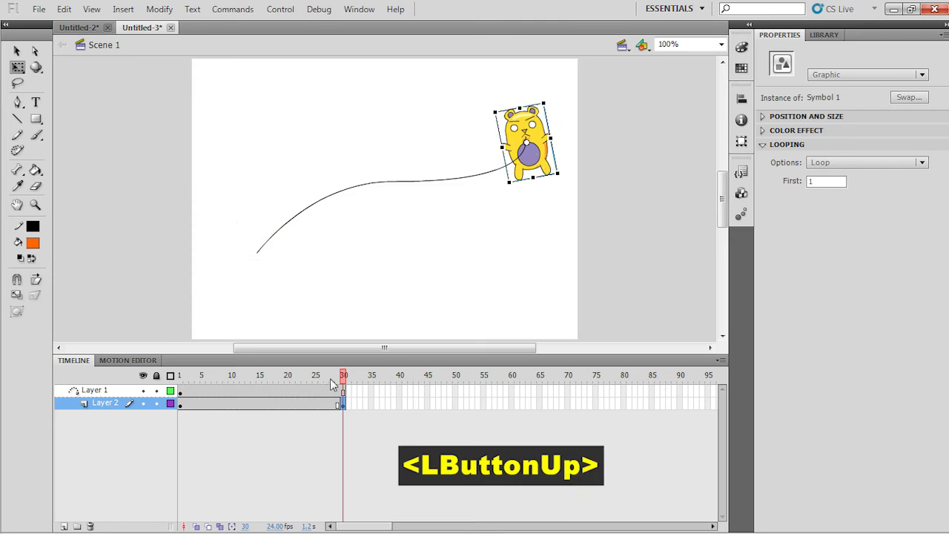
- Create a classic tween between the bear's keyframes so it follows the curve
left_click(308, 405)
right_click(310, 404)
right_click(310, 404)
left_click(404, 73)
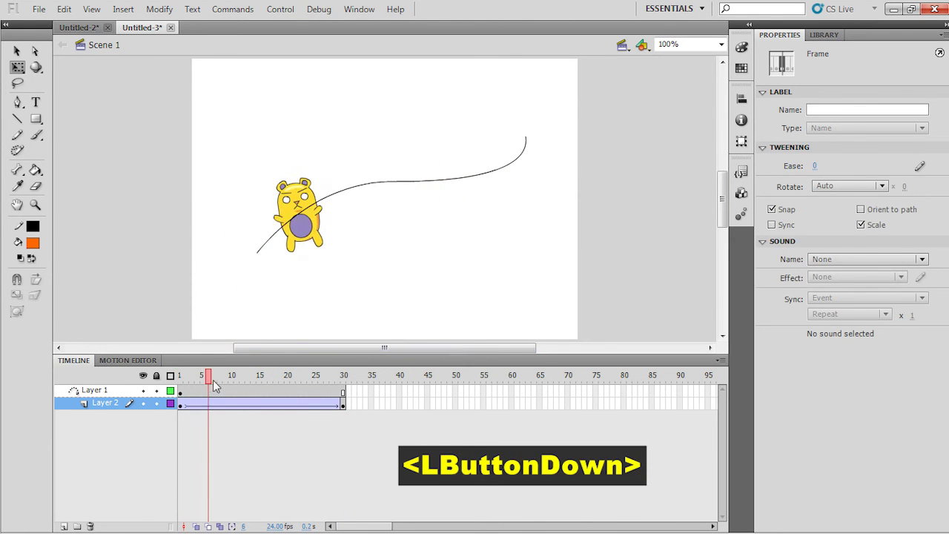
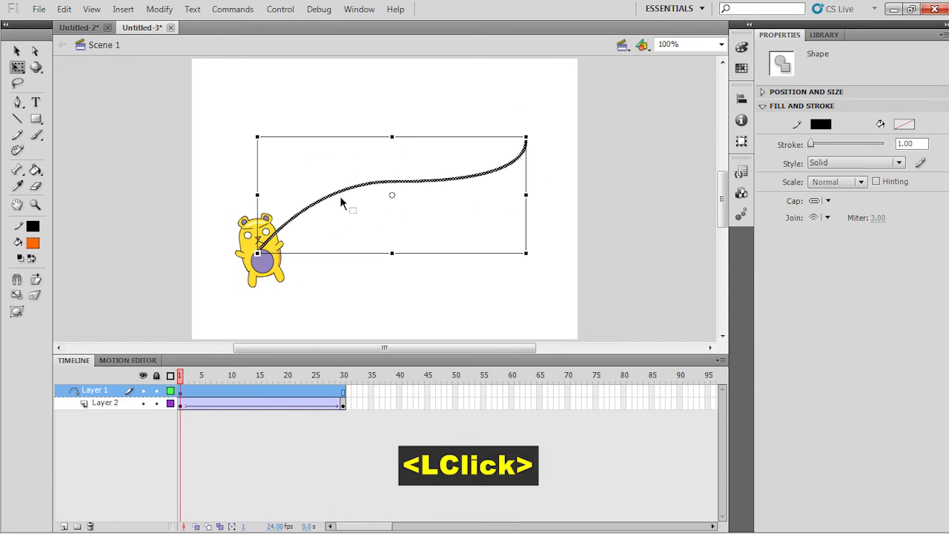
- Move the bear's Layer 2 out from under the guide and scrub the tween to show it no longer follows the curve
left_click(225, 395)
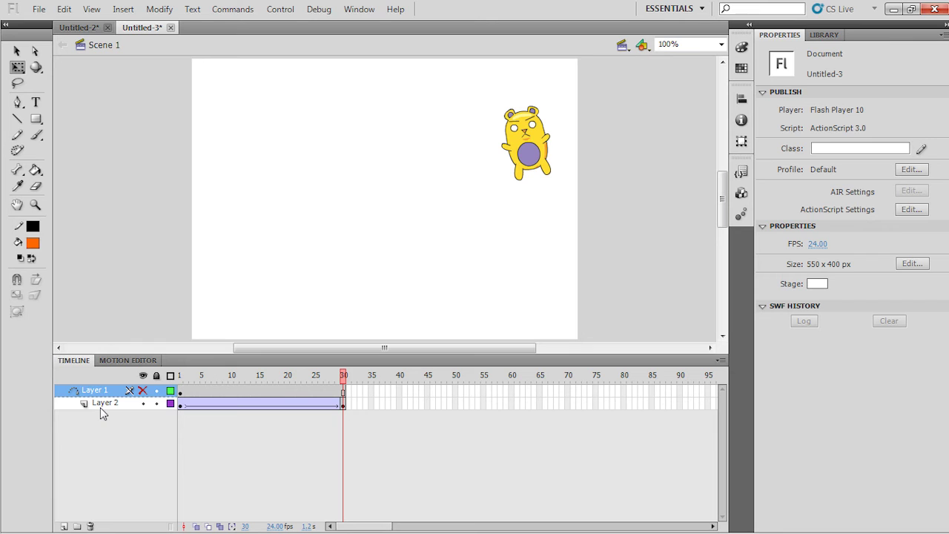
left_click(105, 414)
left_click(103, 409)
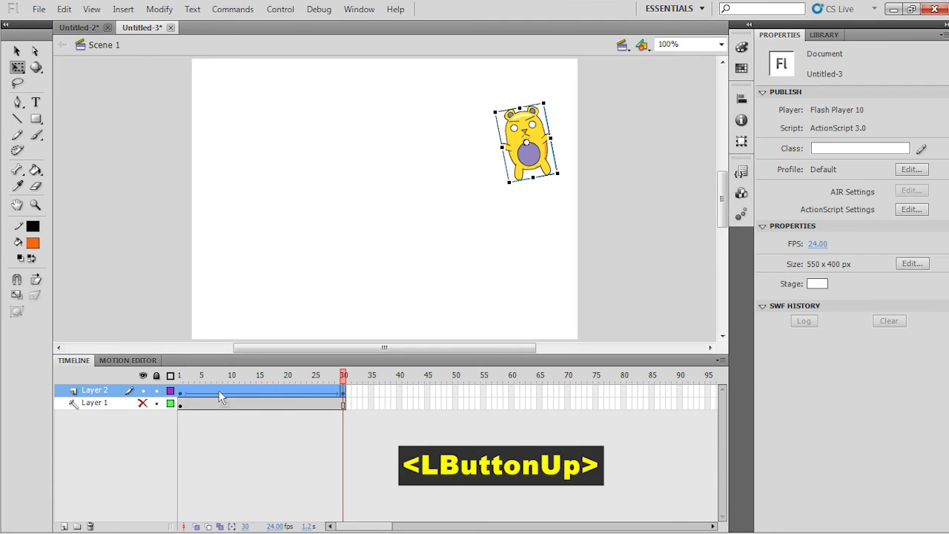
left_click(201, 385)
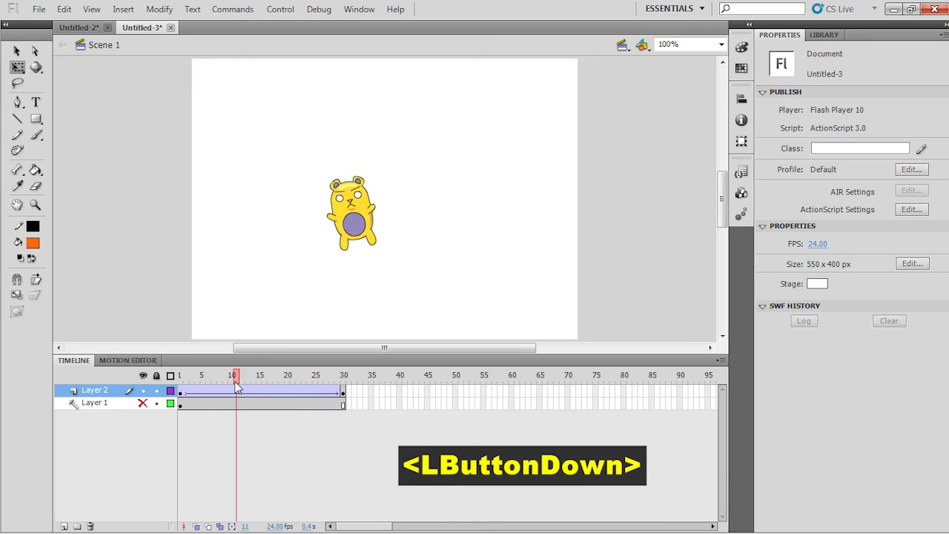
left_click(164, 386)
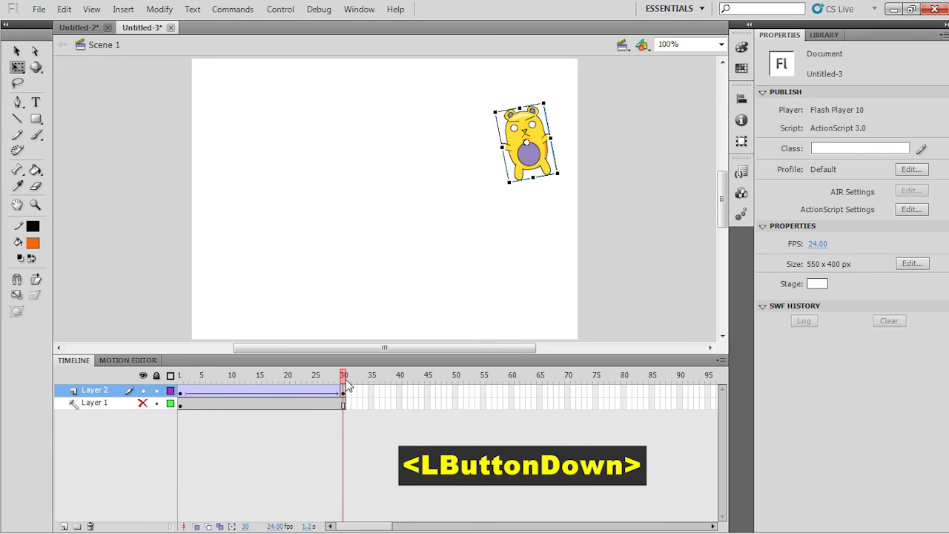
left_click(302, 389)
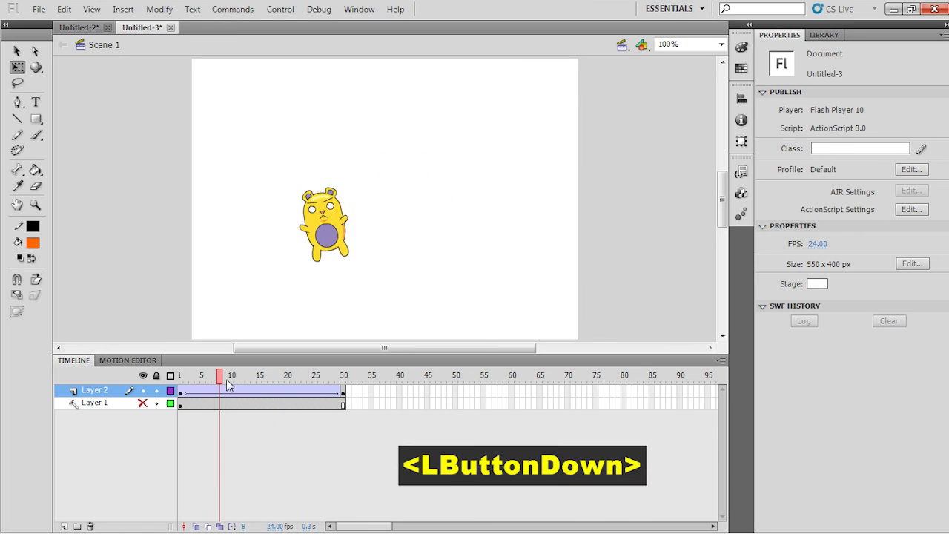
- Unhide Layer 1 and return Layer 2 under the guide so the bear follows the curve from frame 1
left_click(154, 410)
left_click(213, 389)
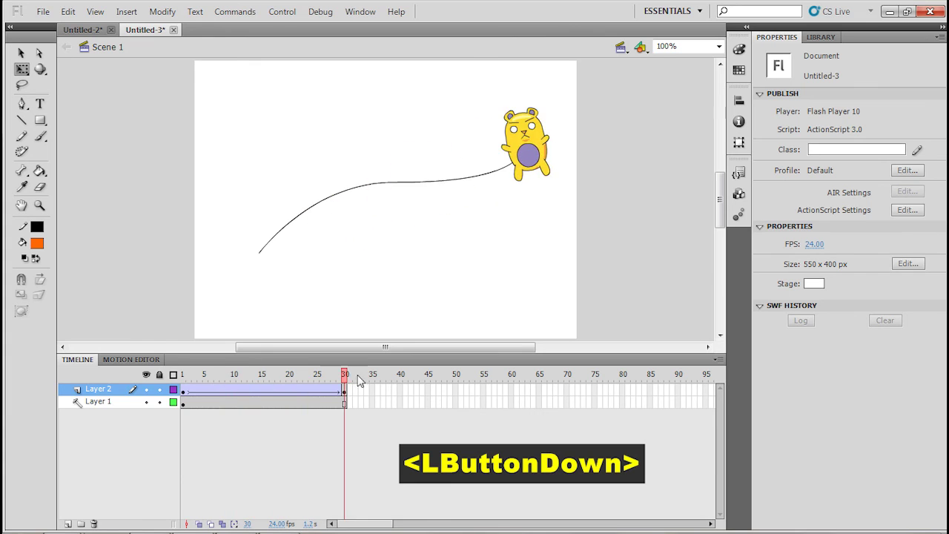
left_click(120, 397)
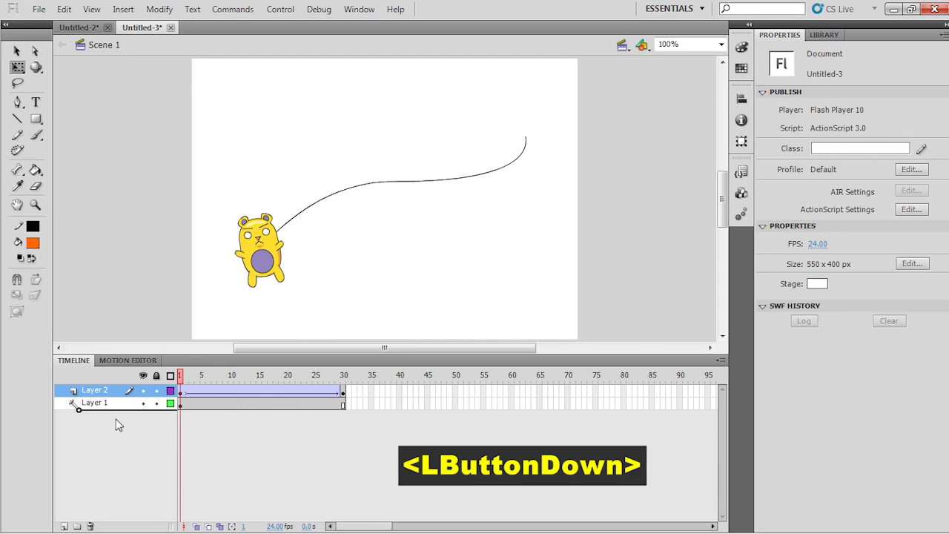
left_click(206, 383)
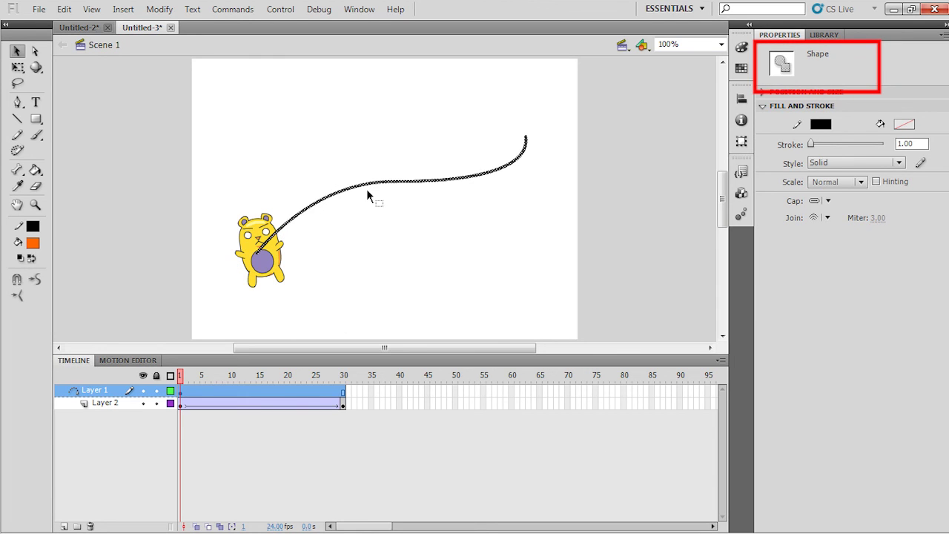
left_click(319, 211)
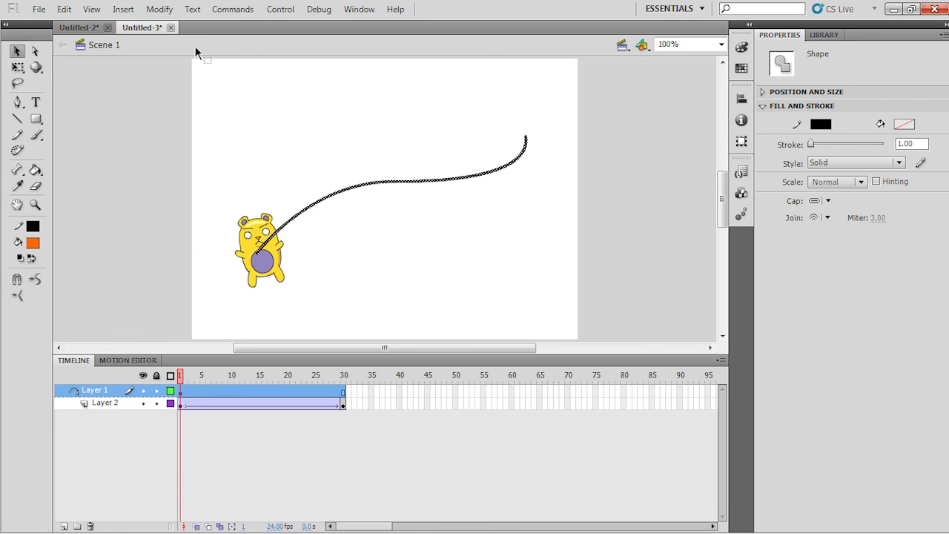
left_click(154, 21)
left_click(181, 57)
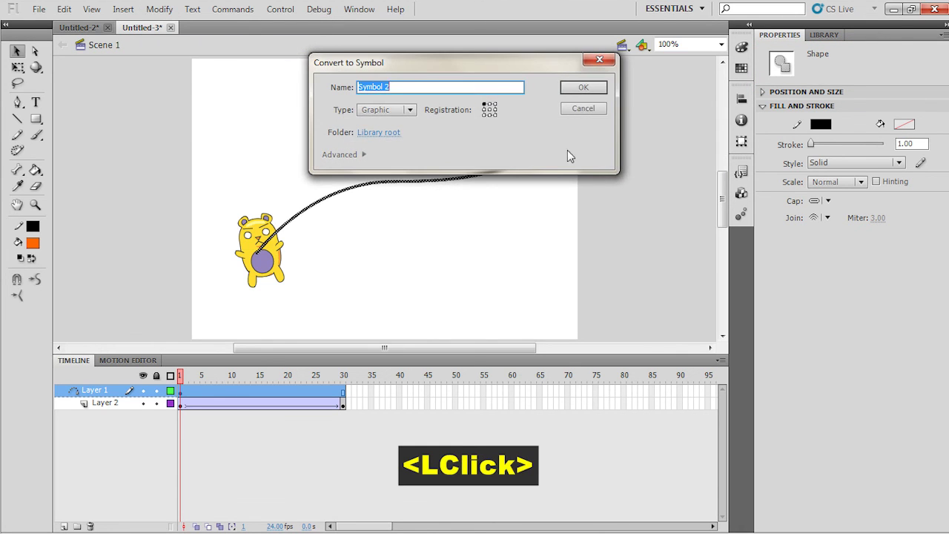
left_click(596, 95)
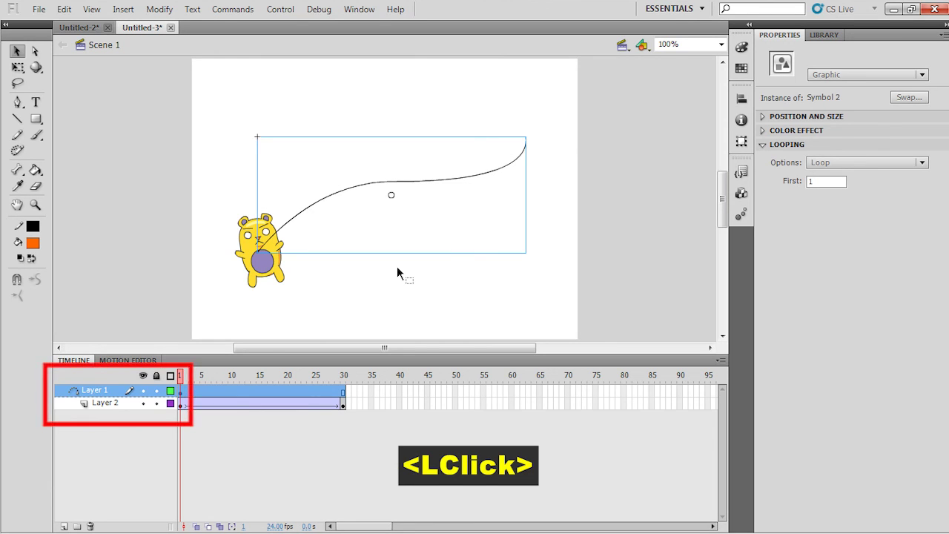
left_click(197, 384)
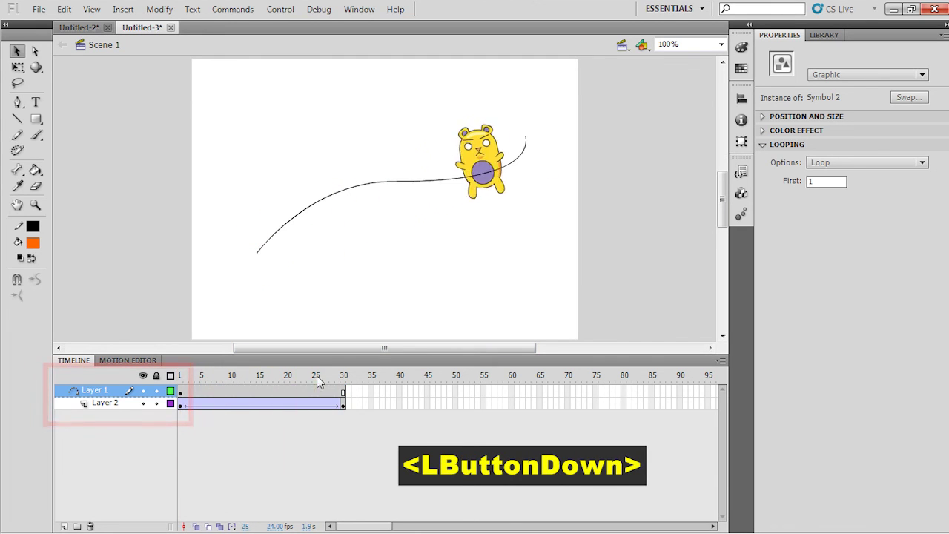
left_click(429, 186)
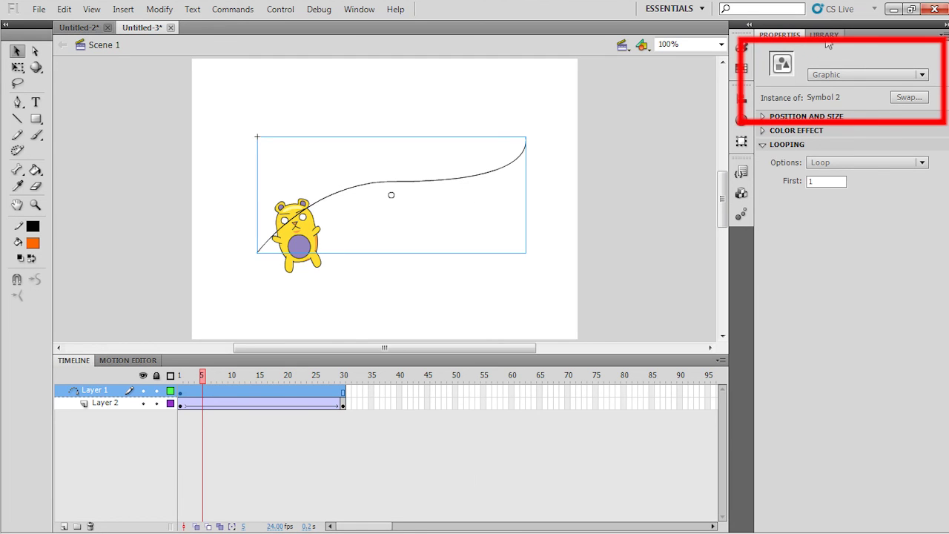
key("ctrl+b")
left_click(424, 187)
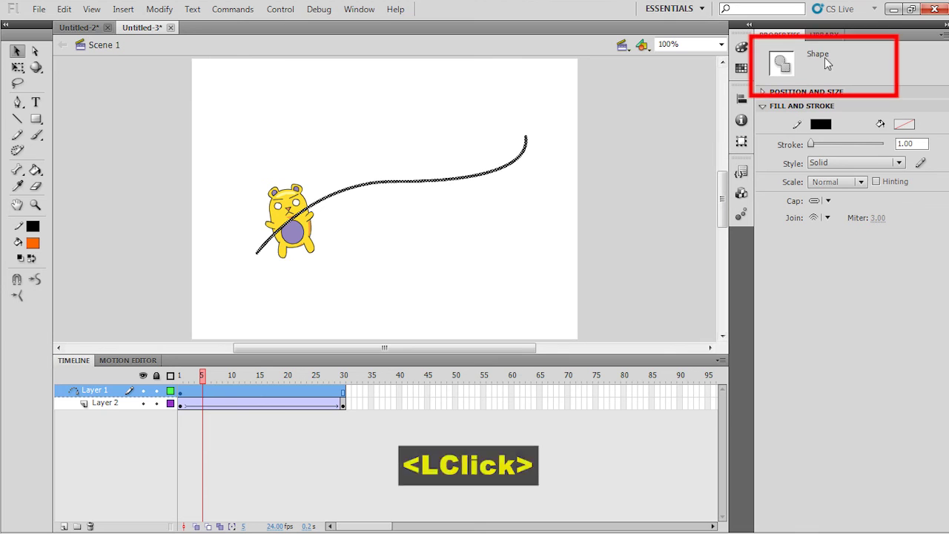
left_click(213, 382)
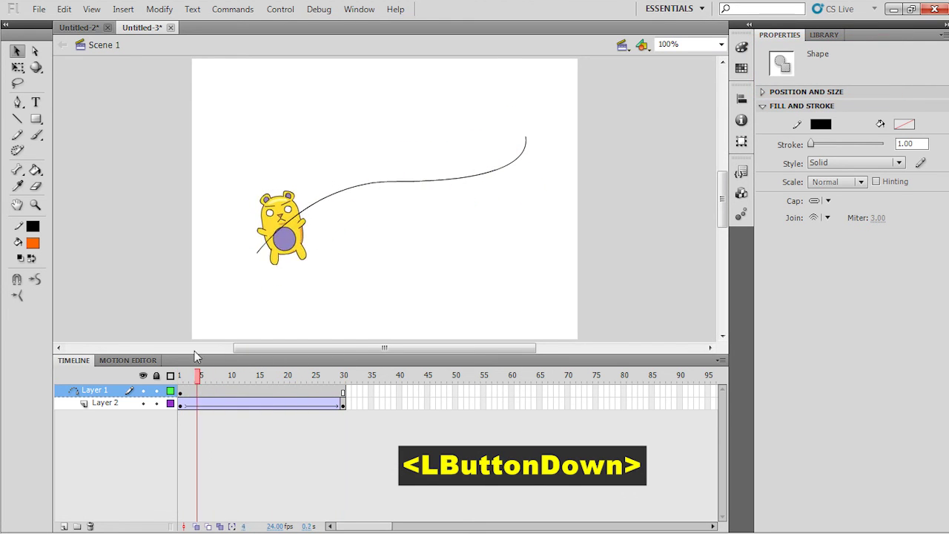
- Give the bear's tween Ease 61 and Rotate CW once along the path
left_click(859, 187)
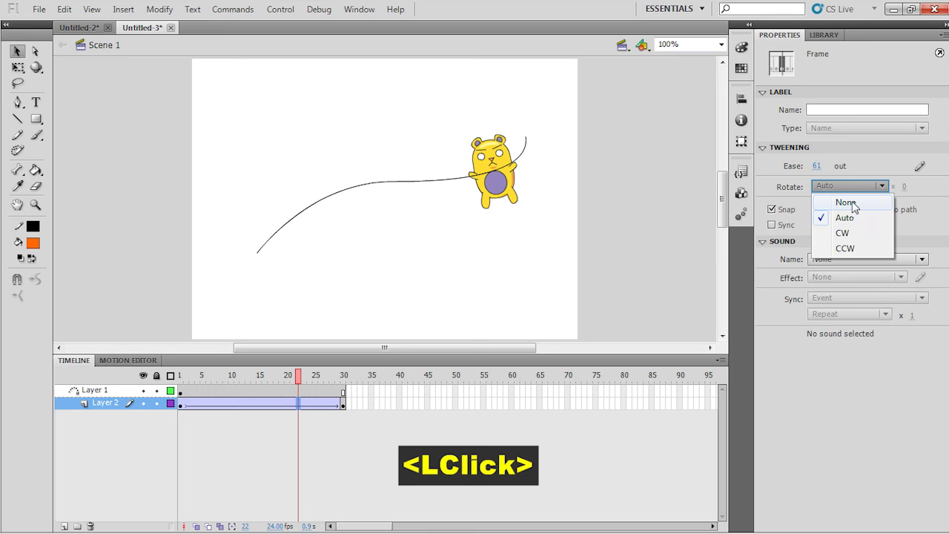
left_click(856, 241)
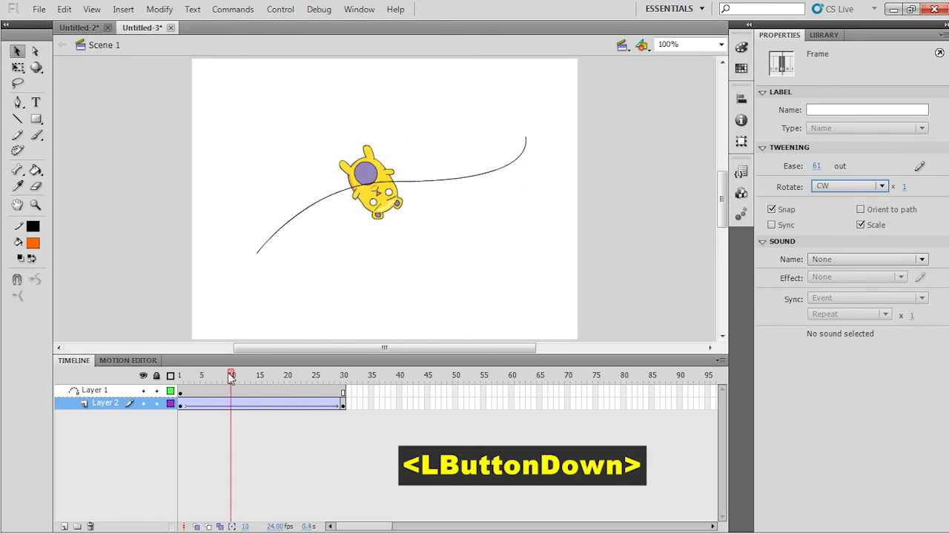